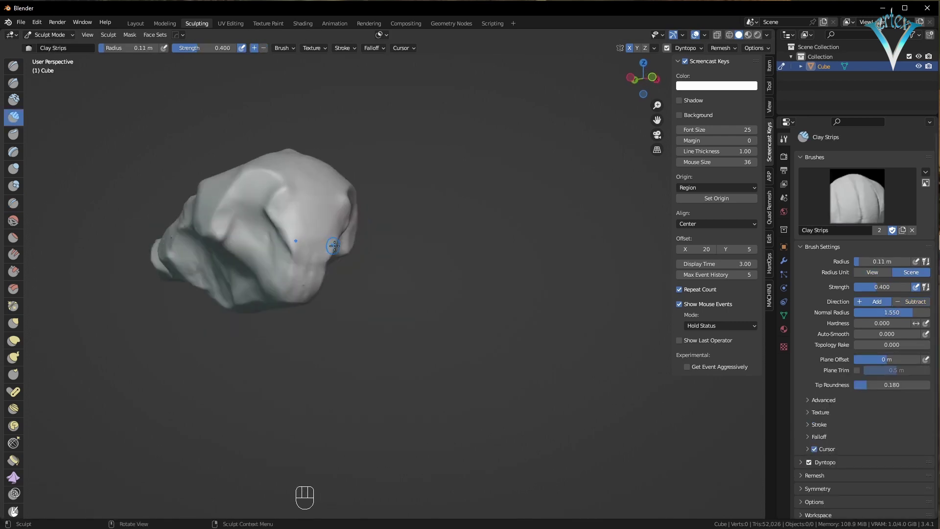
# Switch to the Scrape brush at full strength and resize its radius to about 59 px
pyautogui.press('5')
pyautogui.press('f')
pyautogui.click(291, 214)
pyautogui.click(282, 198)
pyautogui.press('f')
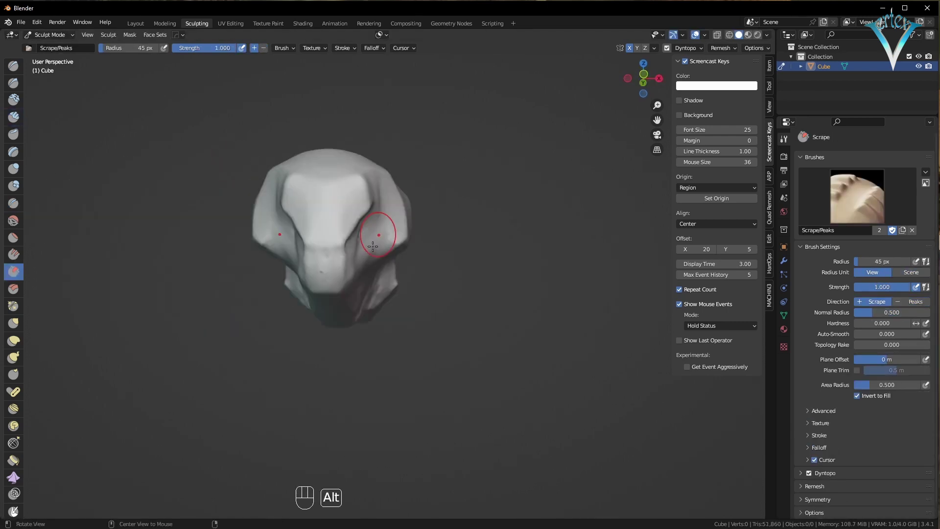